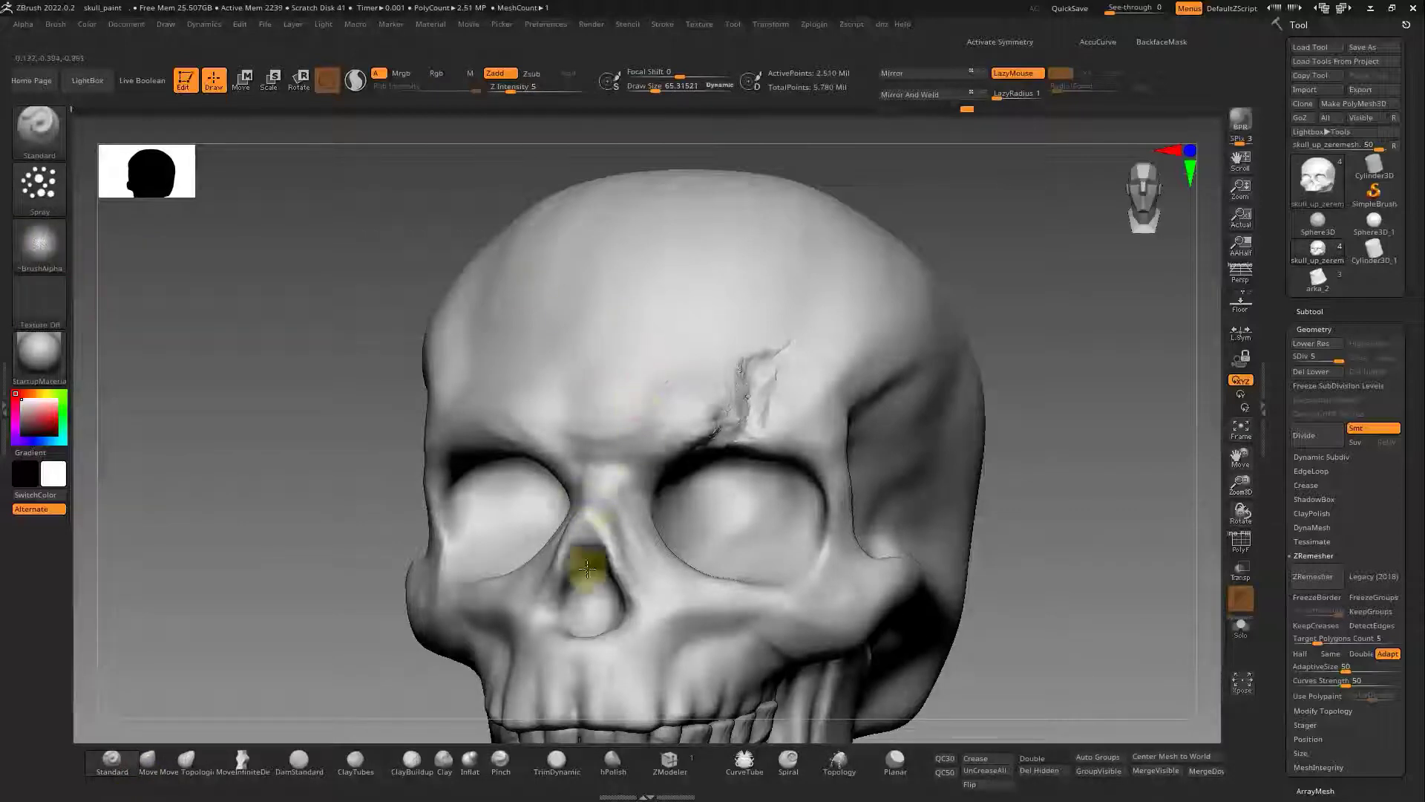
- Sculpt the bone around the nasal opening and eye sockets with Standard and Smooth brushes
right_click(567, 447)
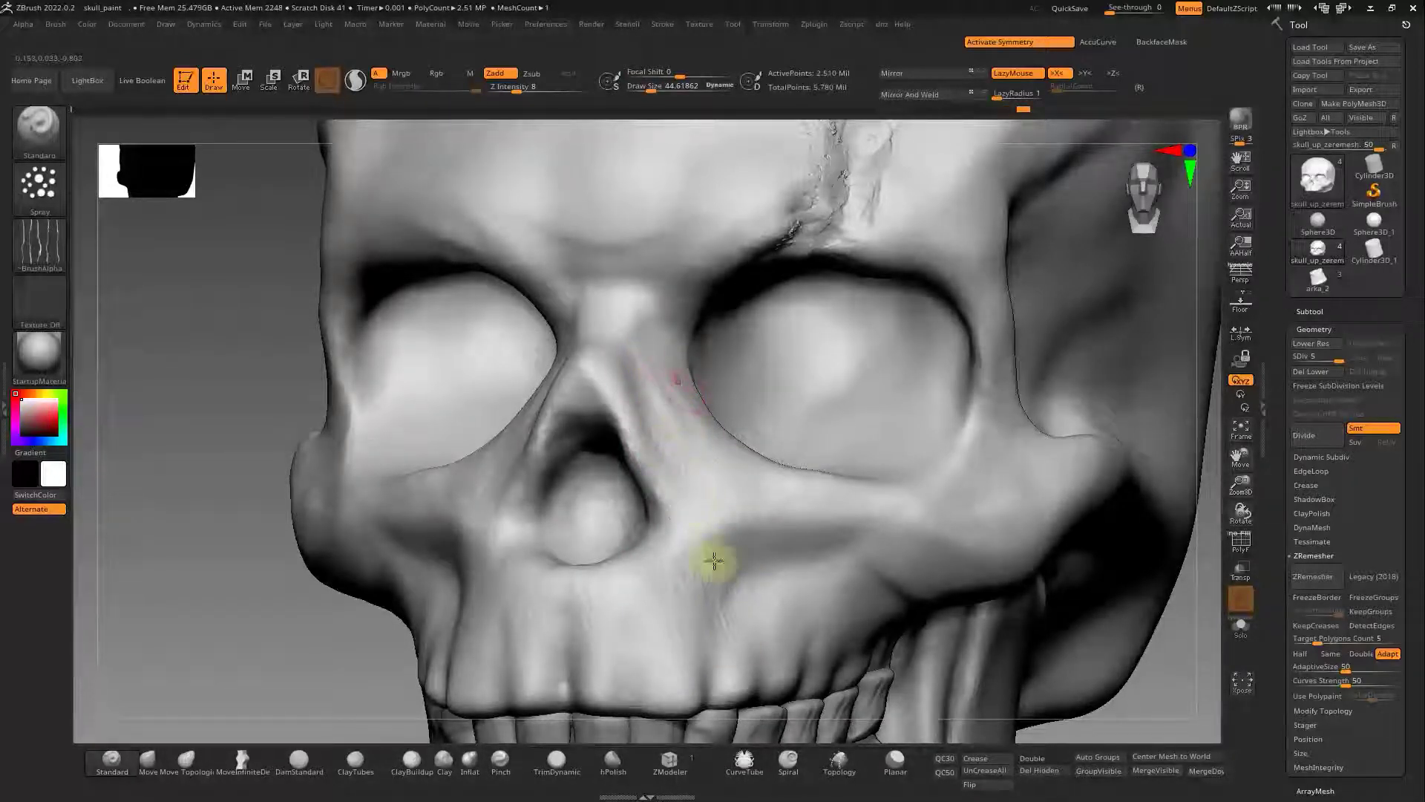
right_click(669, 425)
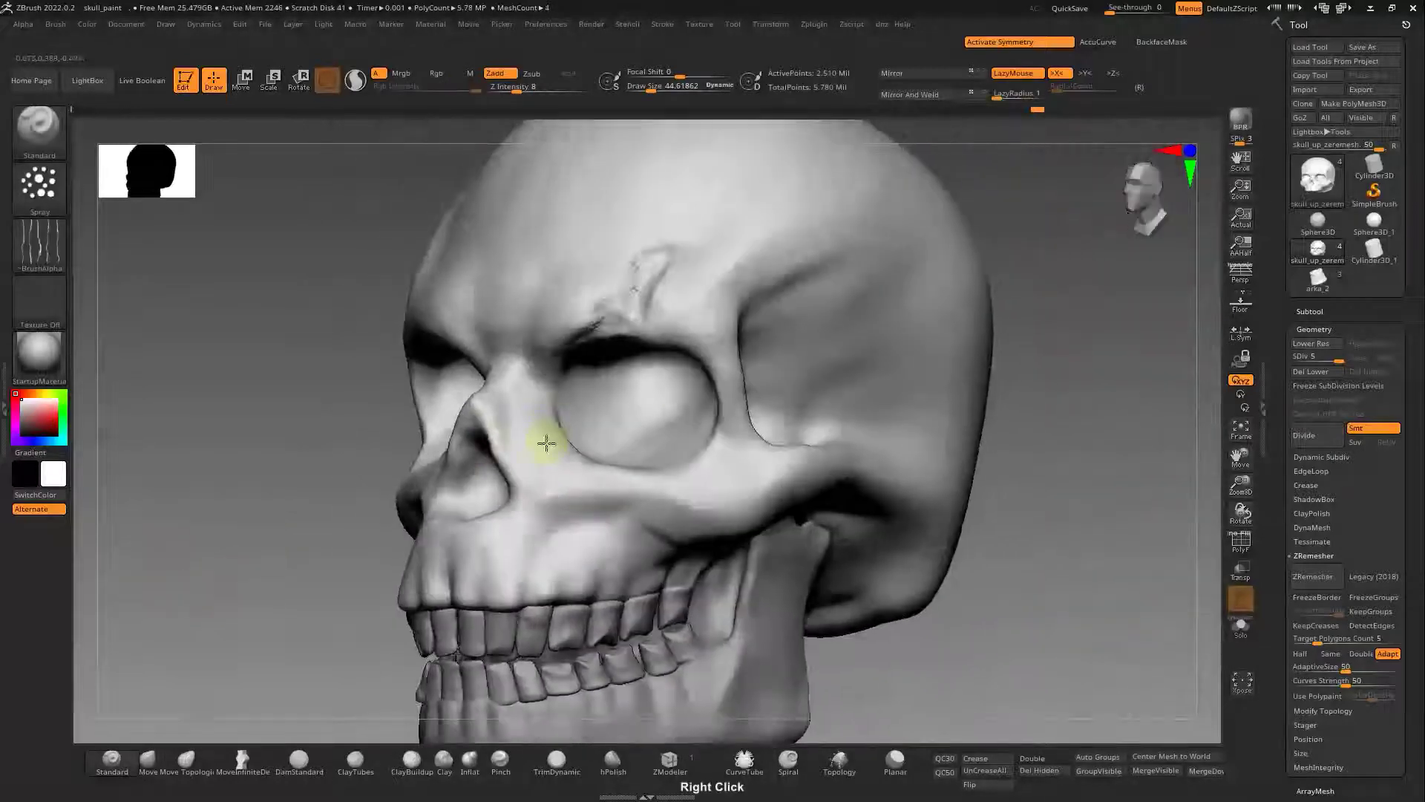
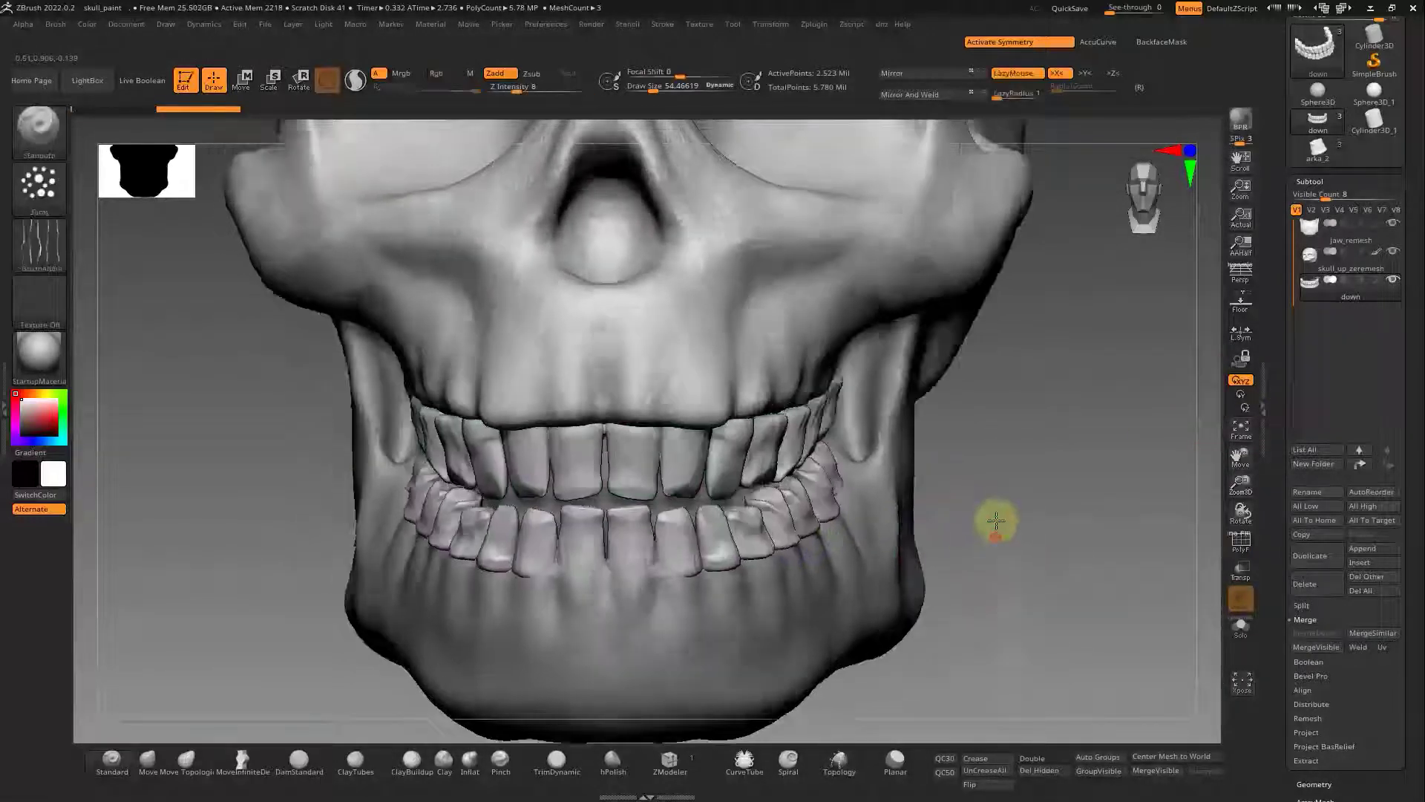
- Merge the upper and lower teeth subtools with MergeDown and solo the teeth
right_click(651, 481)
- Sculpt worn, streaked texture onto each soloed tooth with Standard and Spray brushes
right_click(733, 480)
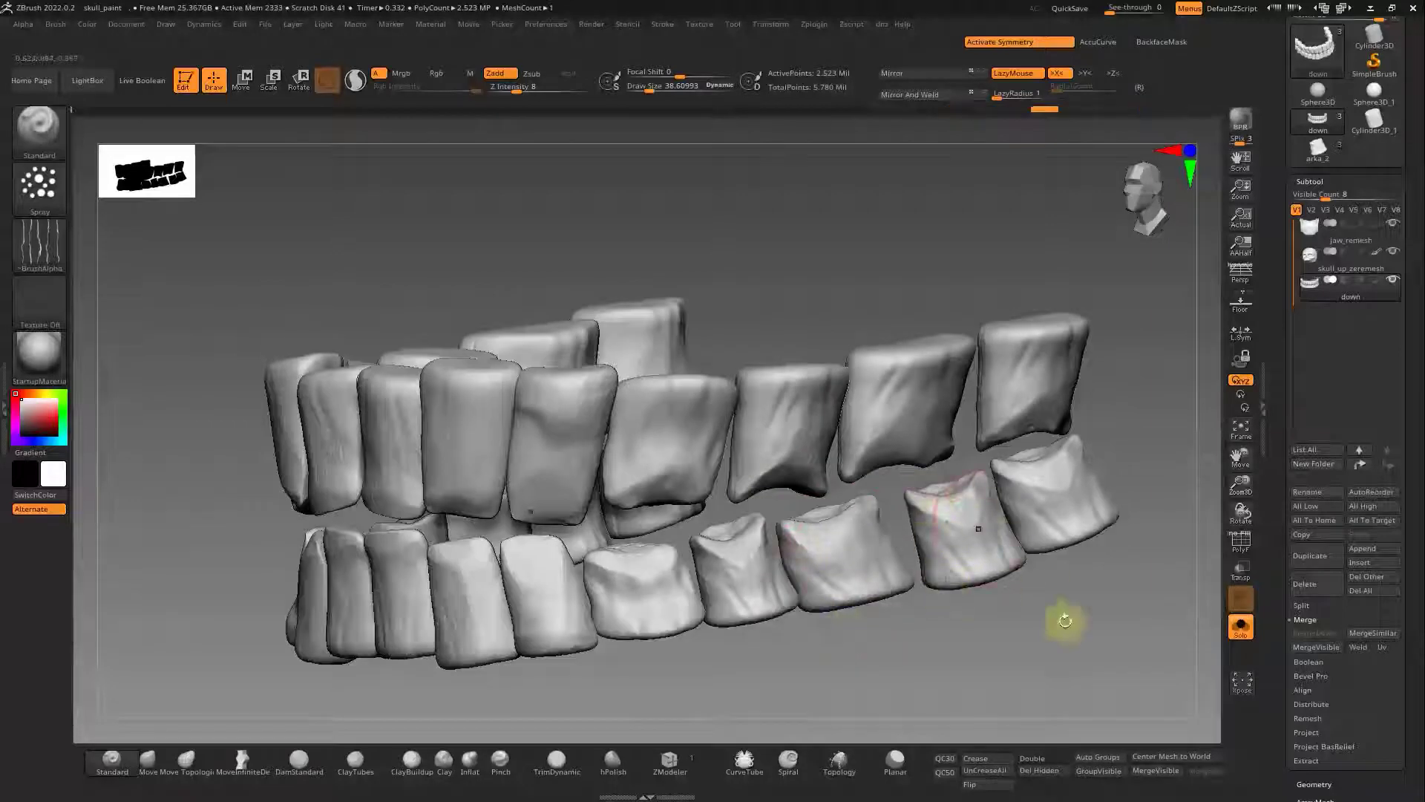
right_click(1071, 643)
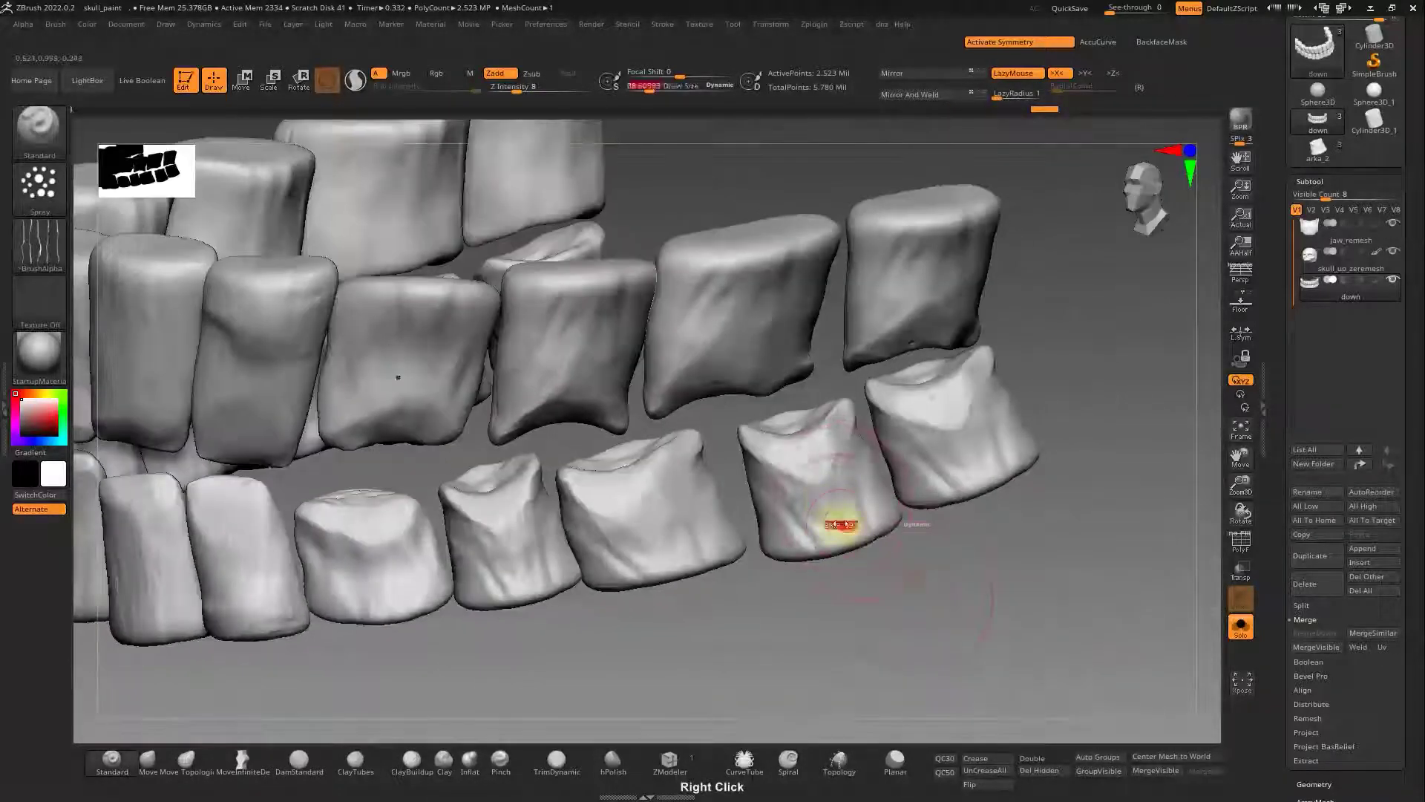
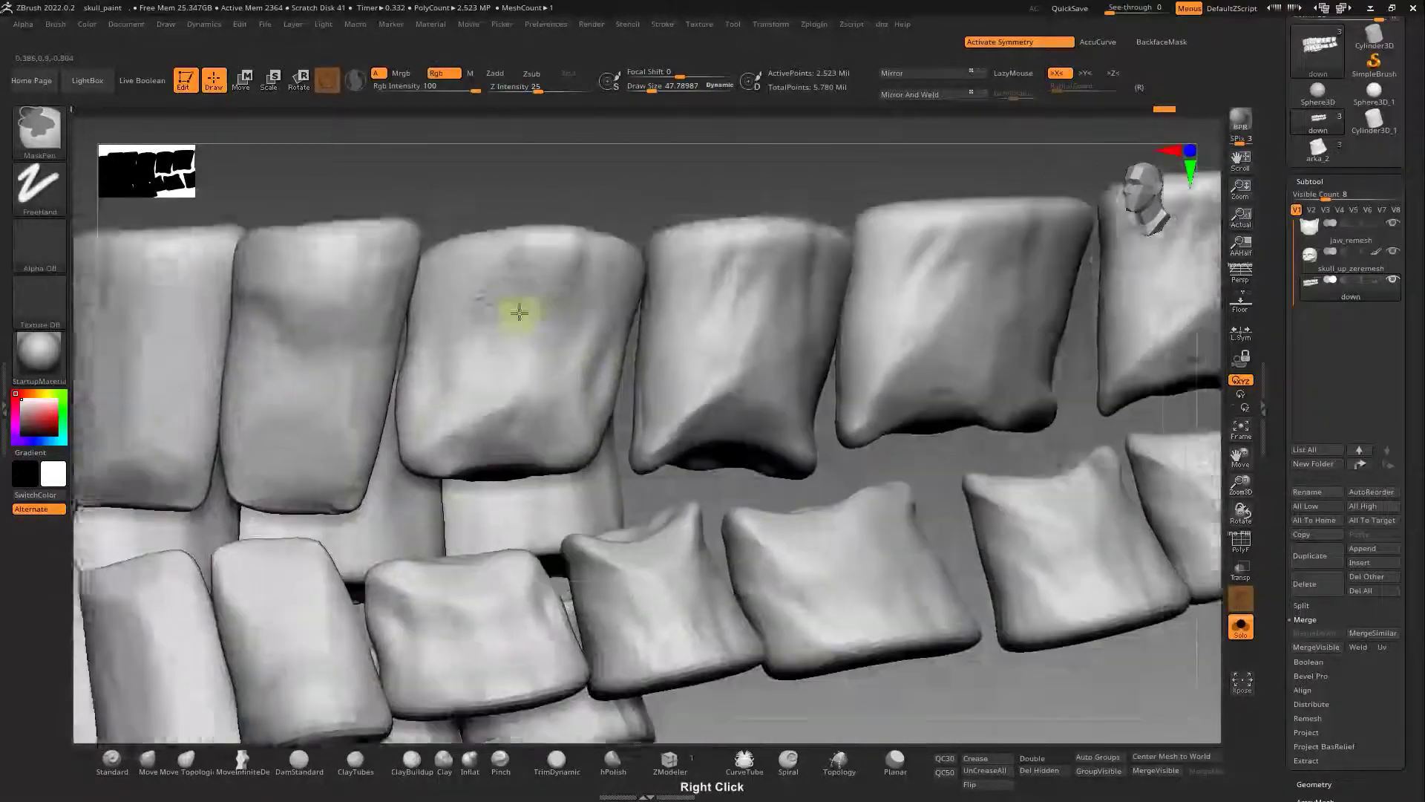
right_click(423, 404)
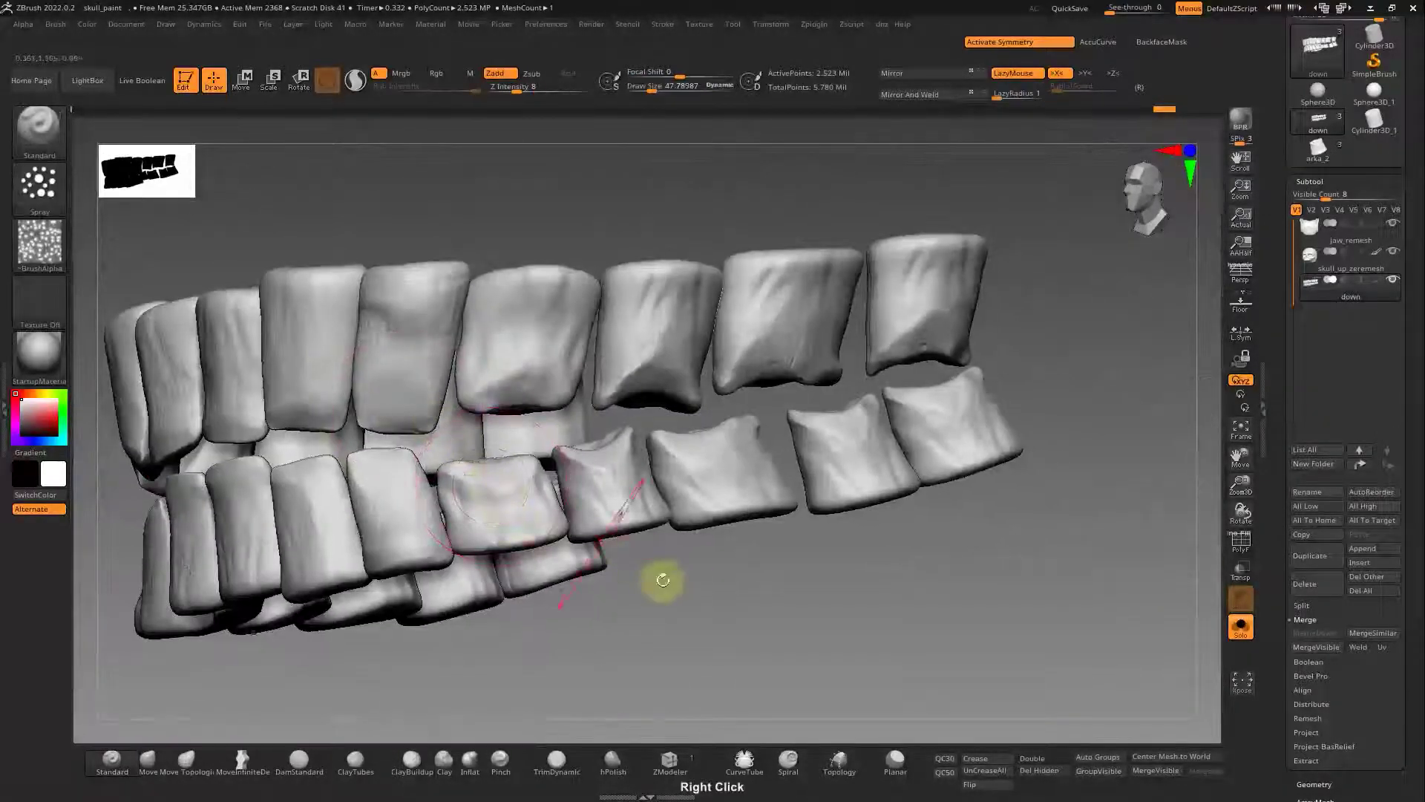
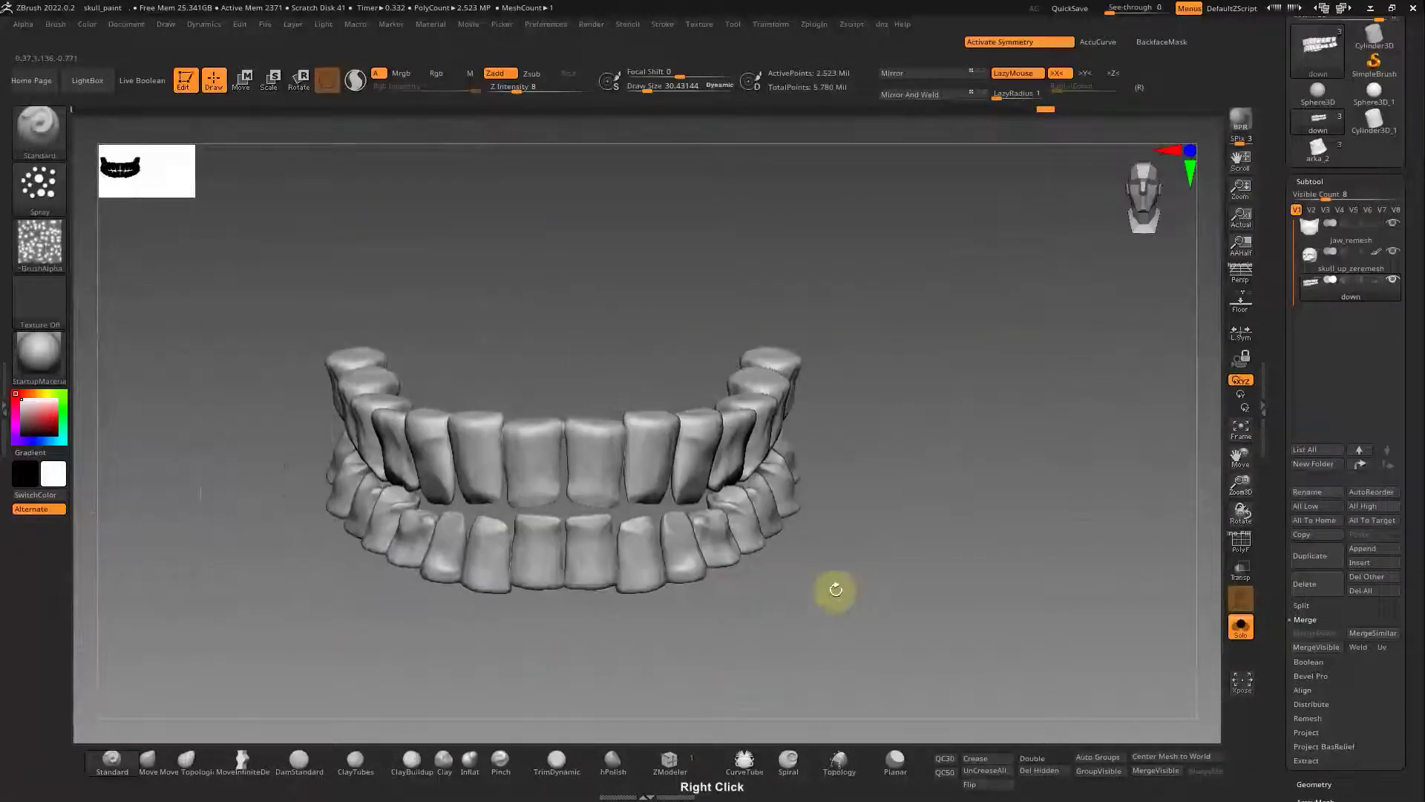
- Detail the front incisors, then leave Solo mode to show the skull with its teeth
right_click(730, 645)
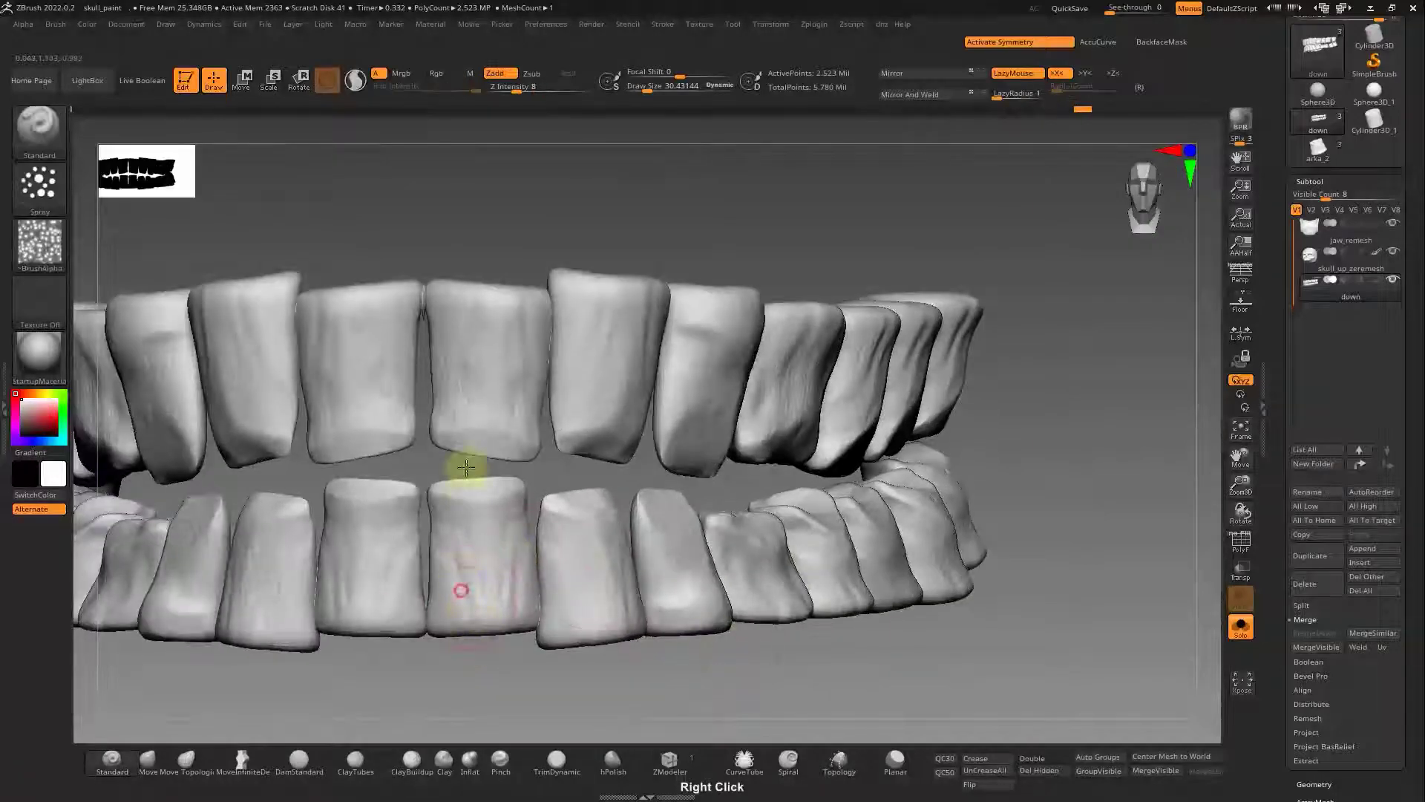
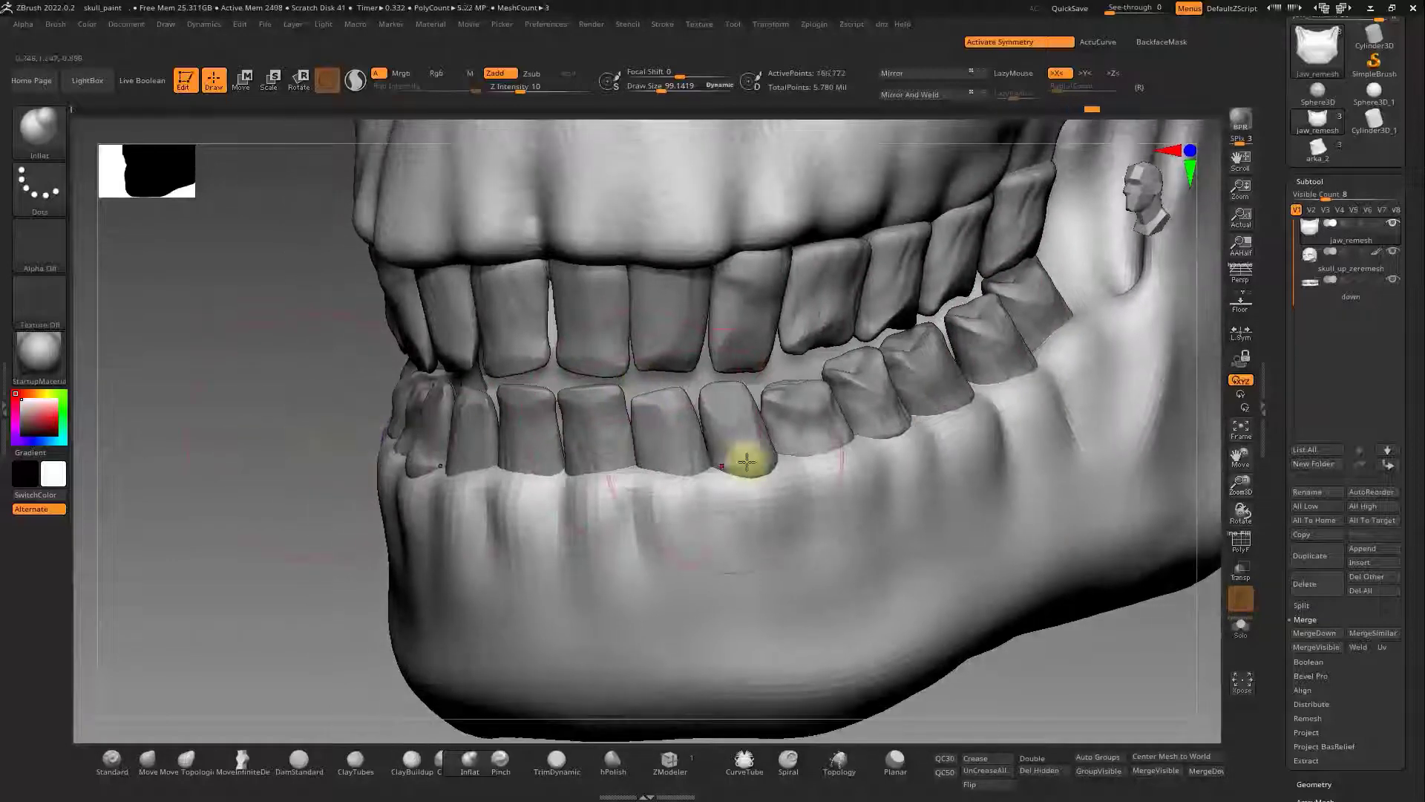
- Subdivide the skull subtool and sharpen the upper teeth and gums with Standard and Inflat brushes
right_click(857, 493)
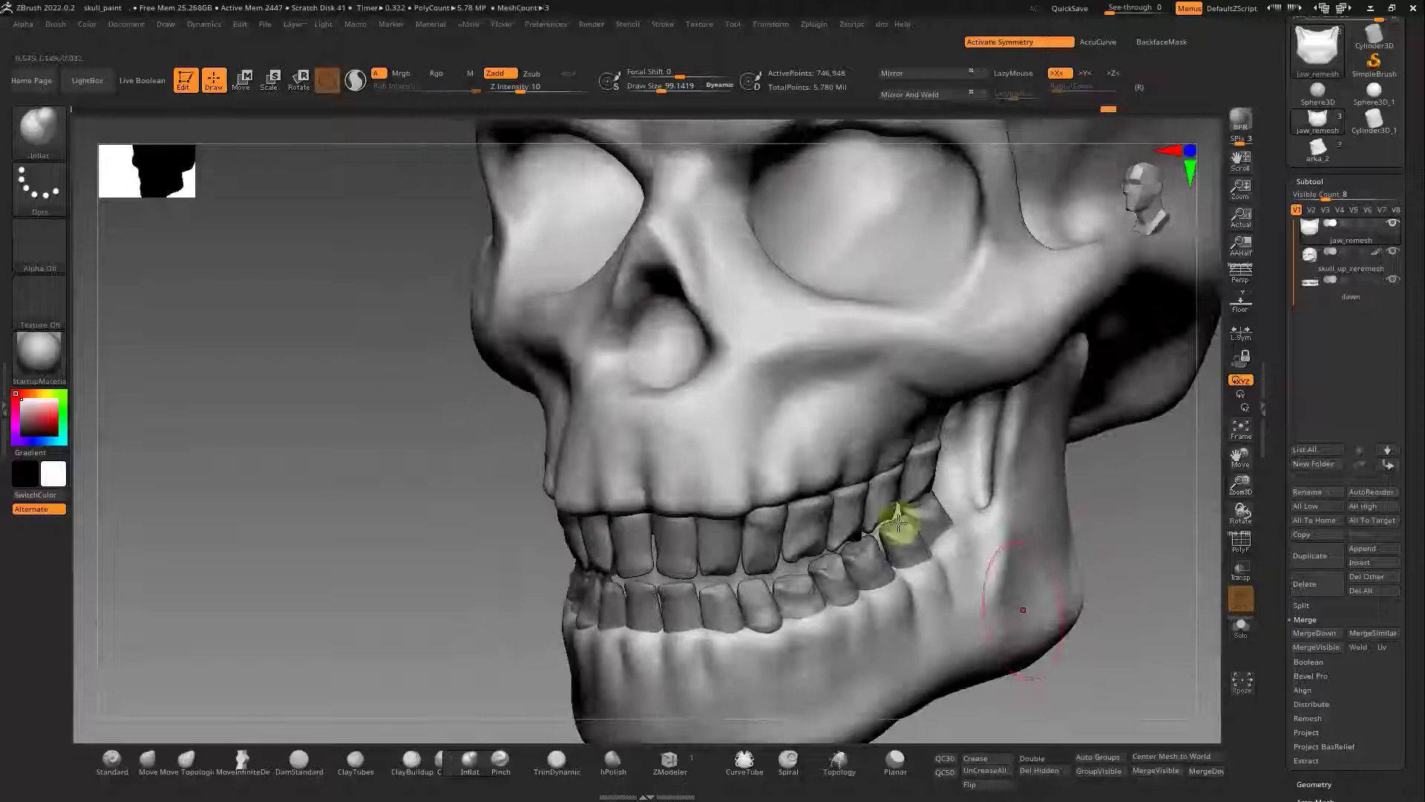
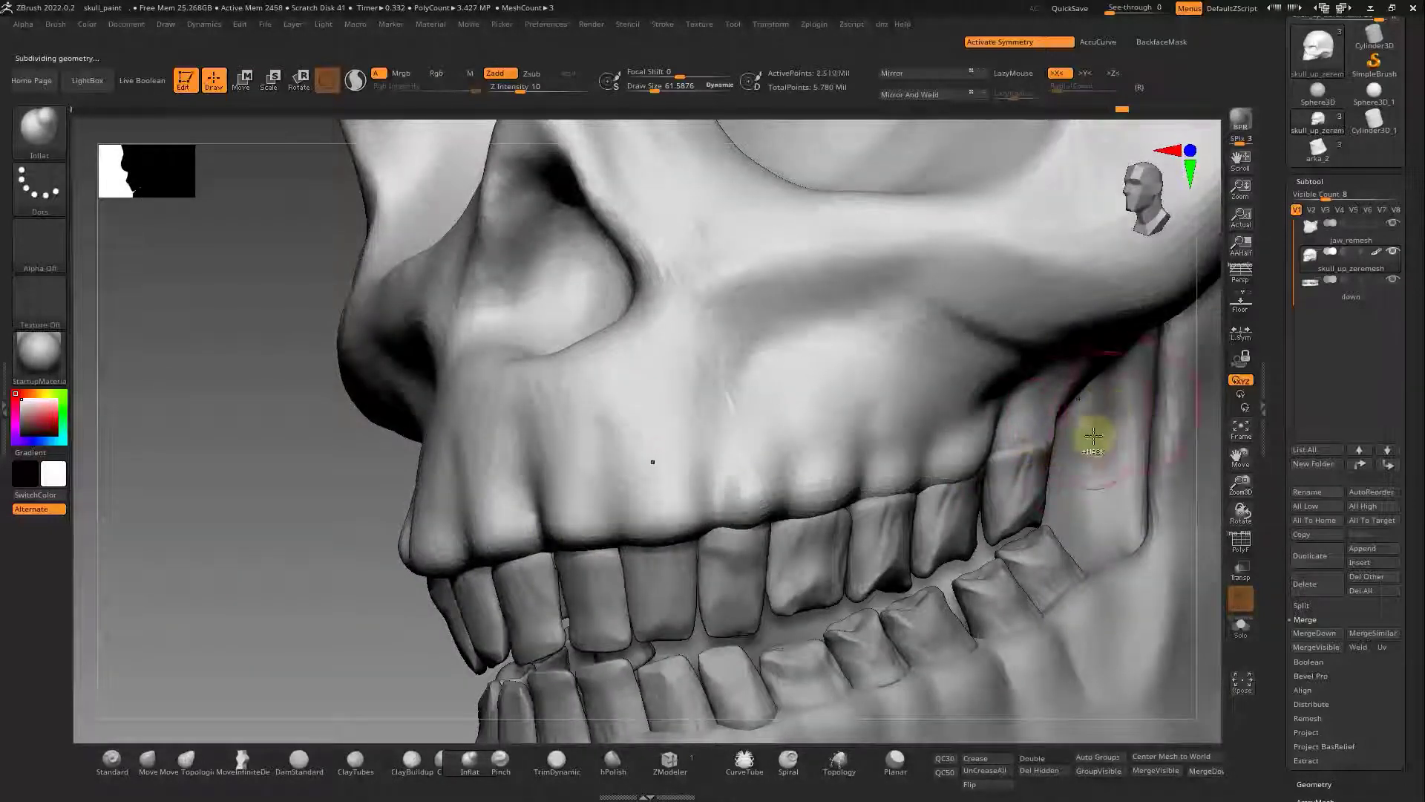
- Spray a pitted alpha texture onto the cheekbone with lowered Z Intensity
right_click(1041, 441)
right_click(943, 516)
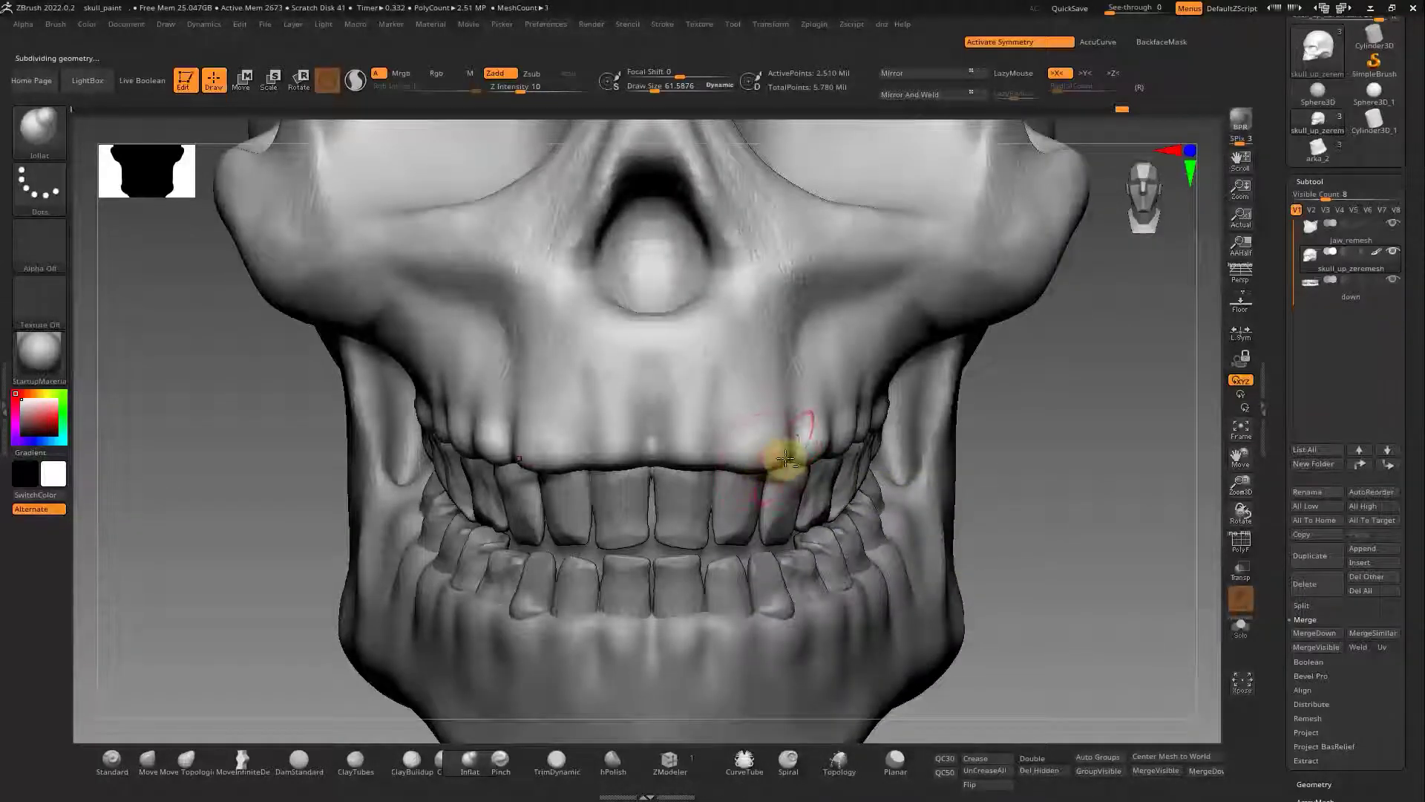
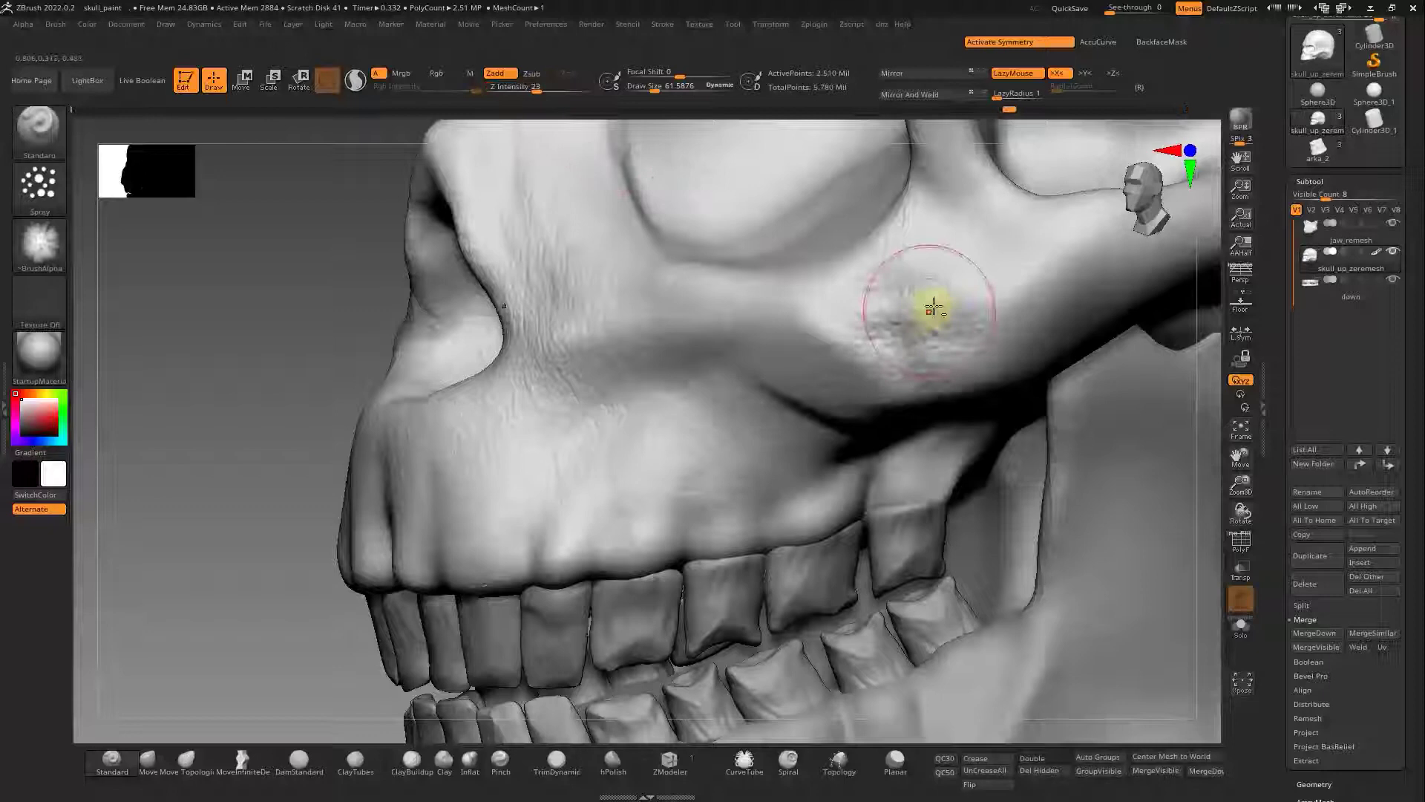
- Carve a jagged crack into the brow ridge with Noise and crack-carving brushes
right_click(571, 345)
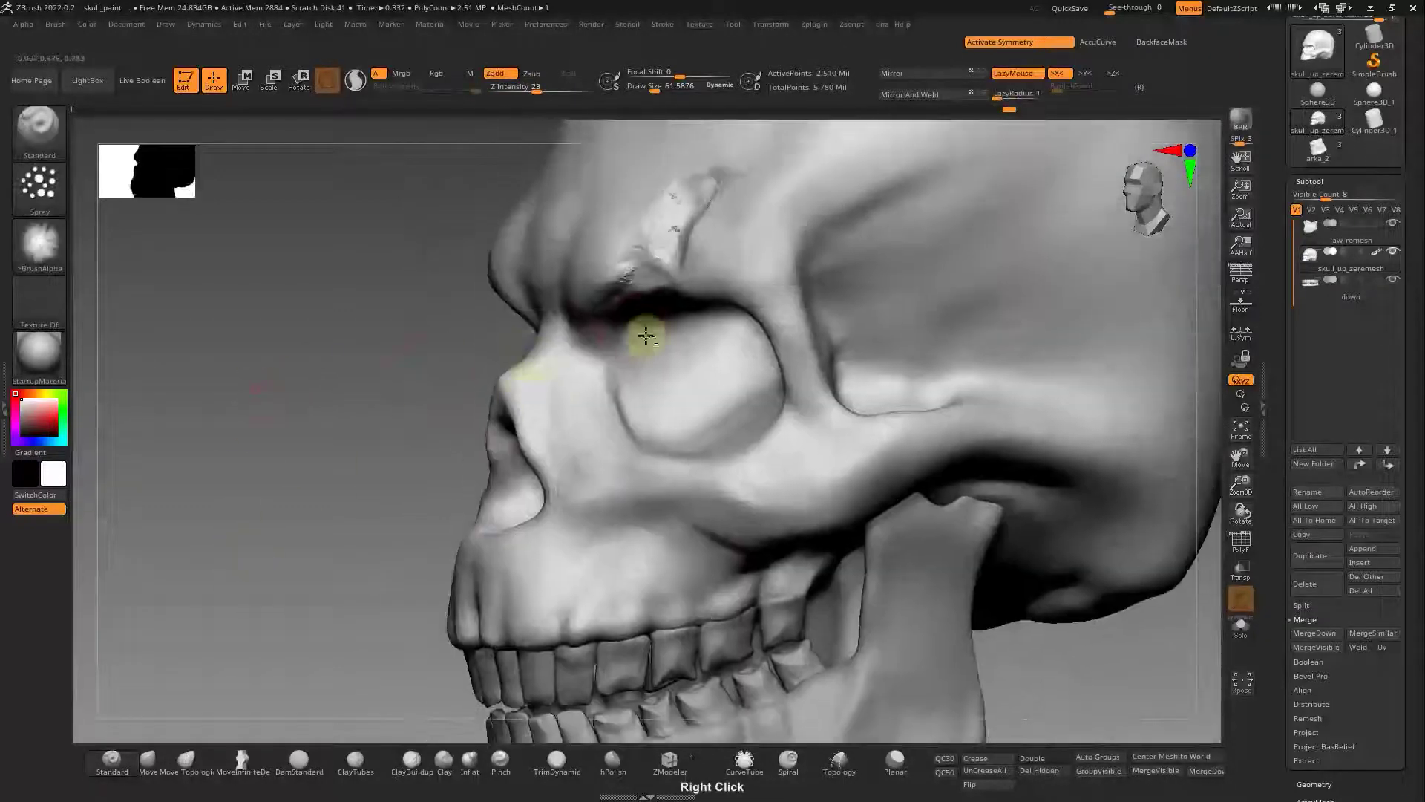
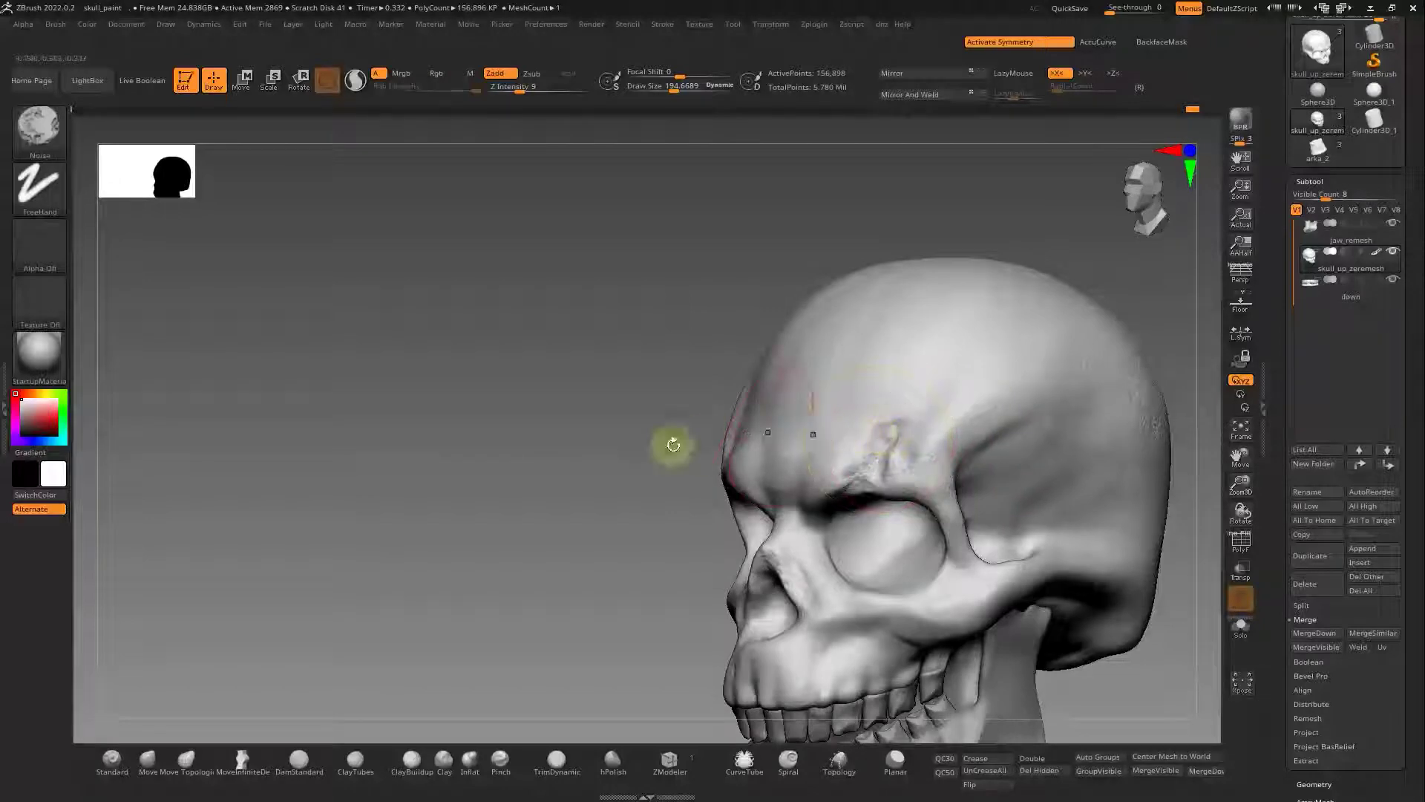
- Detail the eye socket and polish the cranium with hPolish before importing a texture
right_click(934, 512)
right_click(819, 433)
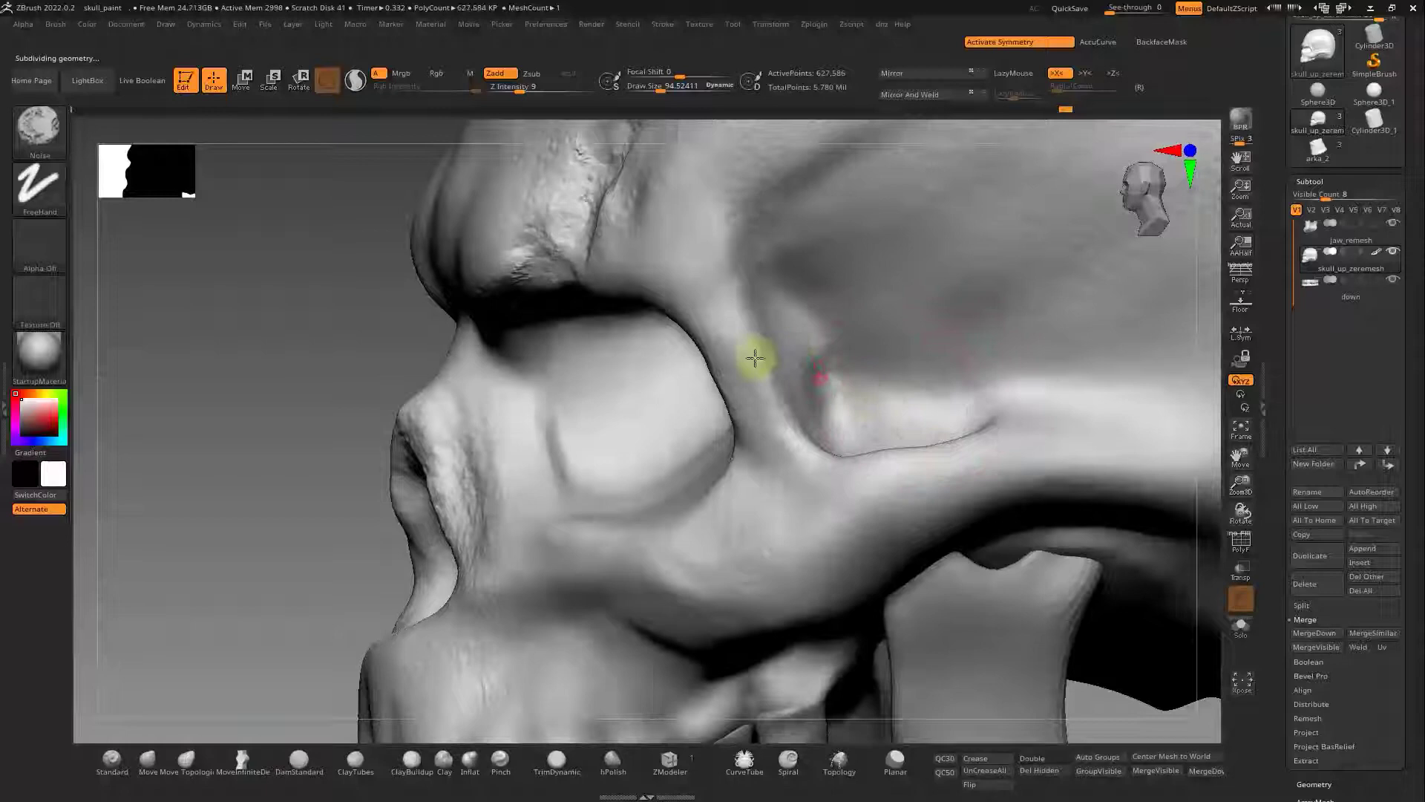
right_click(651, 408)
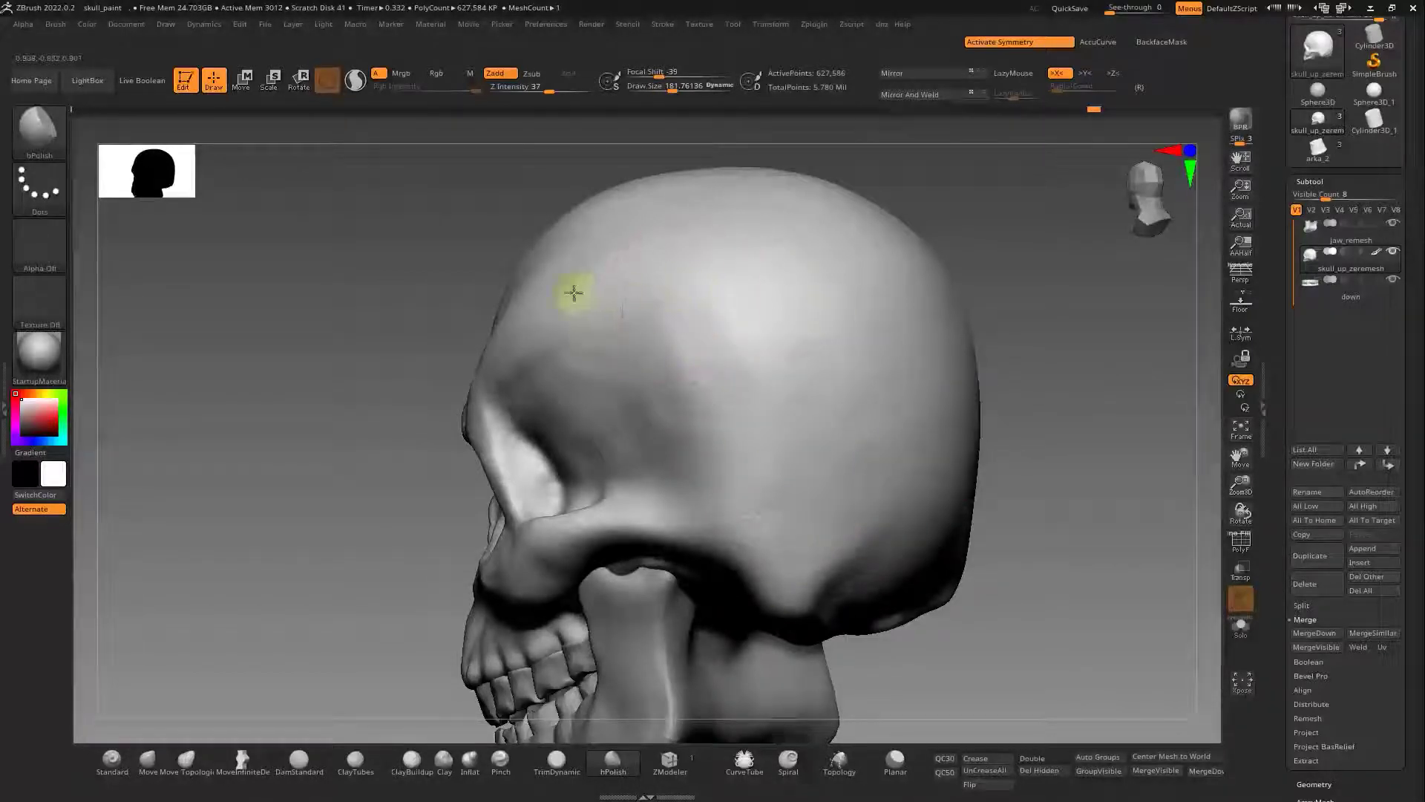
right_click(999, 491)
- Spray tan wall-texture colour onto the lower jaw subtool with Rgb enabled
right_click(904, 421)
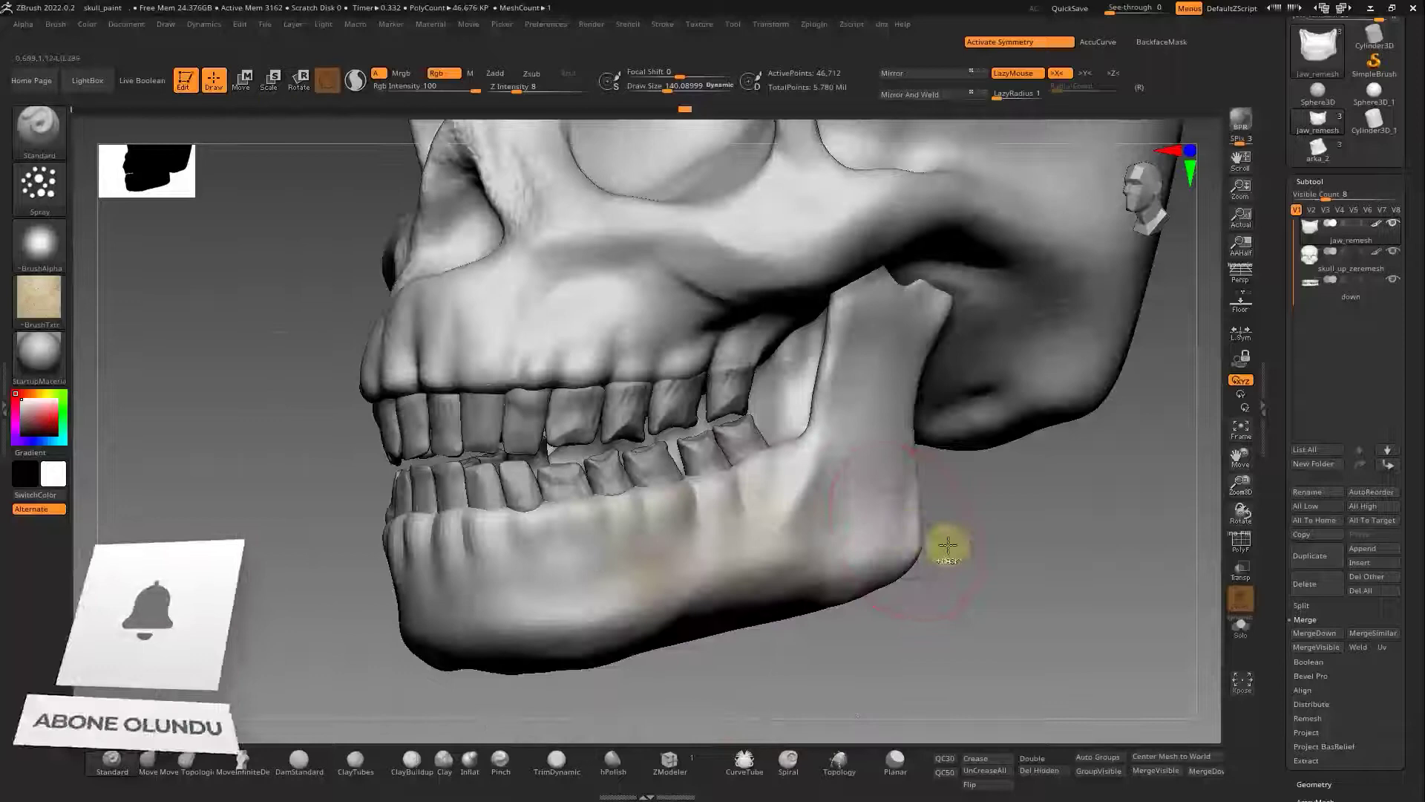
- Colour Spray the cranium and upper teeth tan, then reach Mask By Cavity in Tool > Masking
right_click(908, 521)
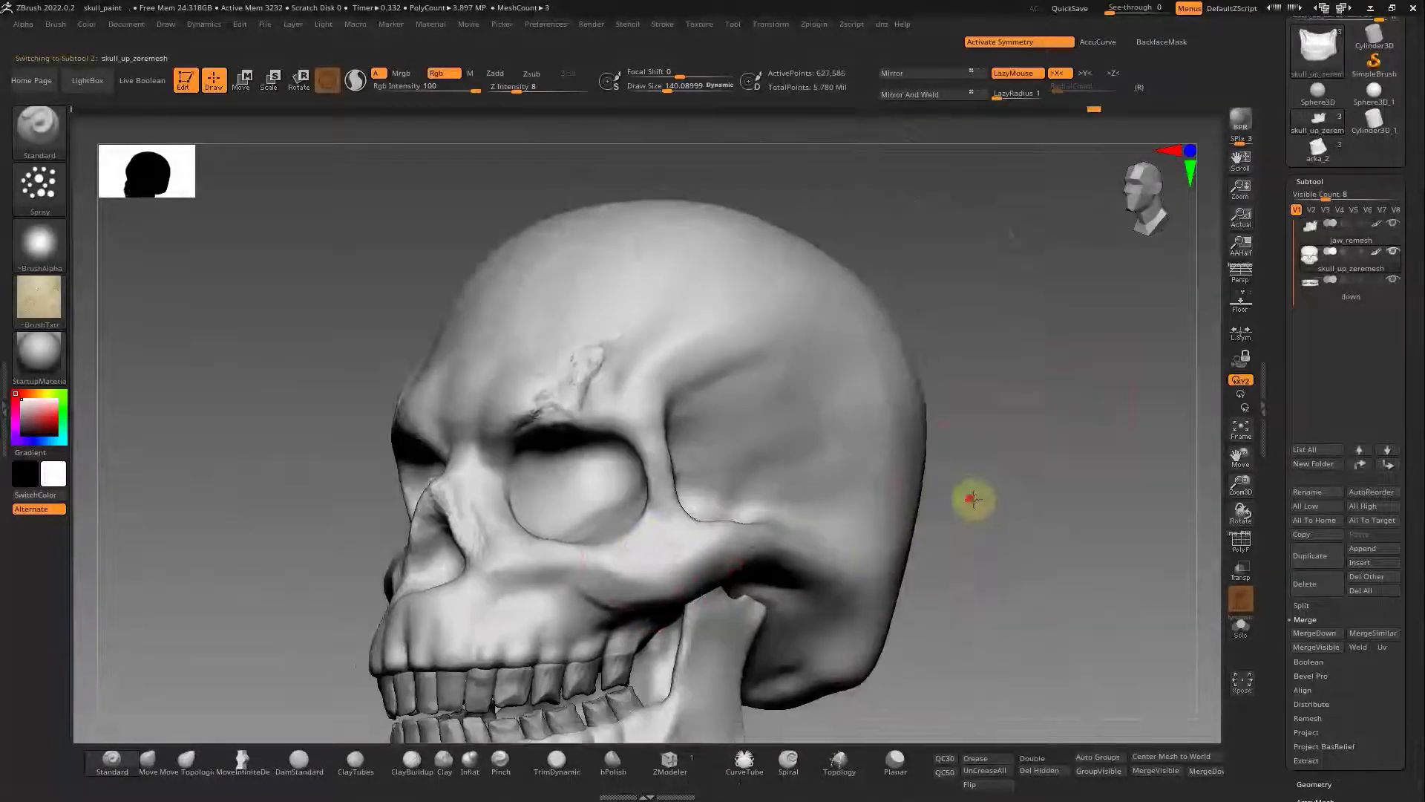
right_click(641, 349)
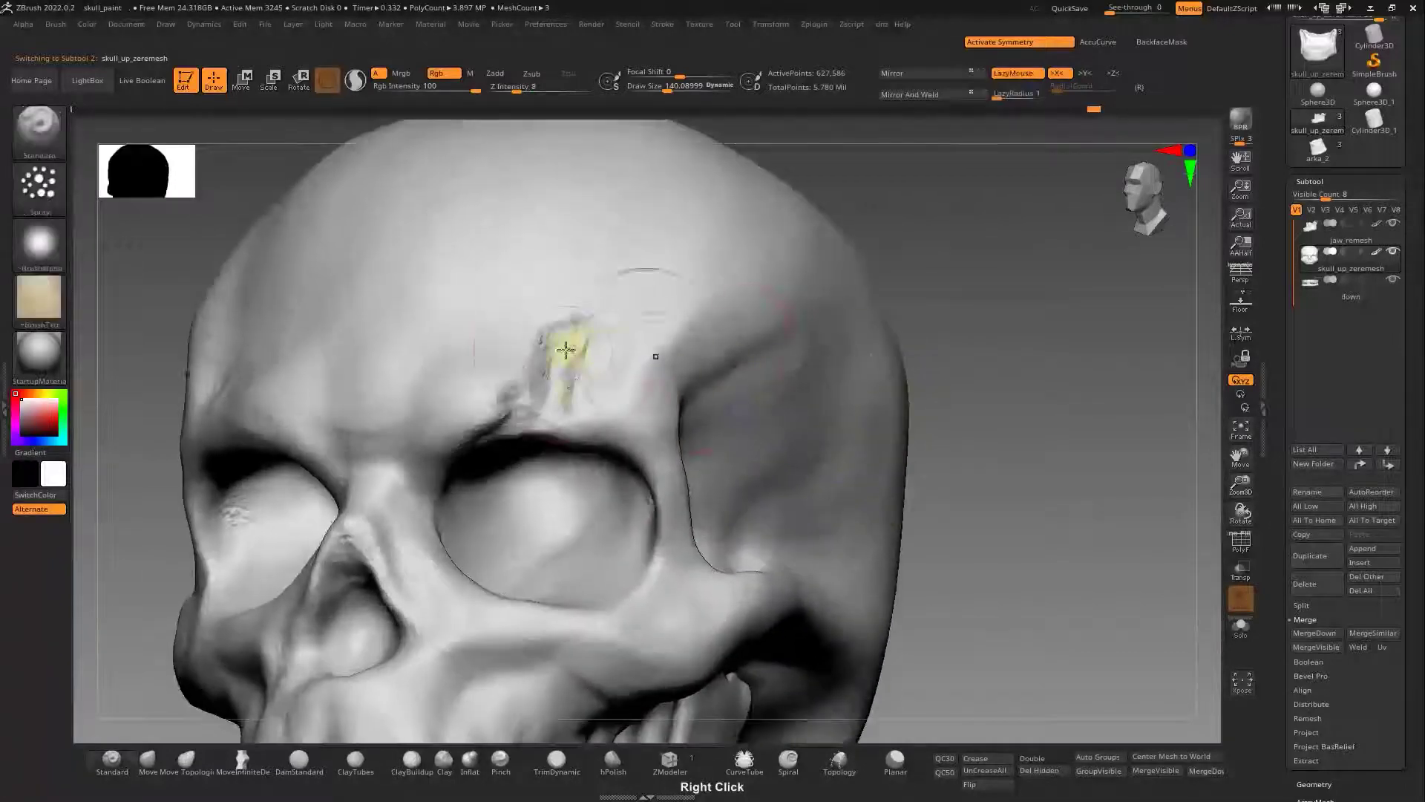
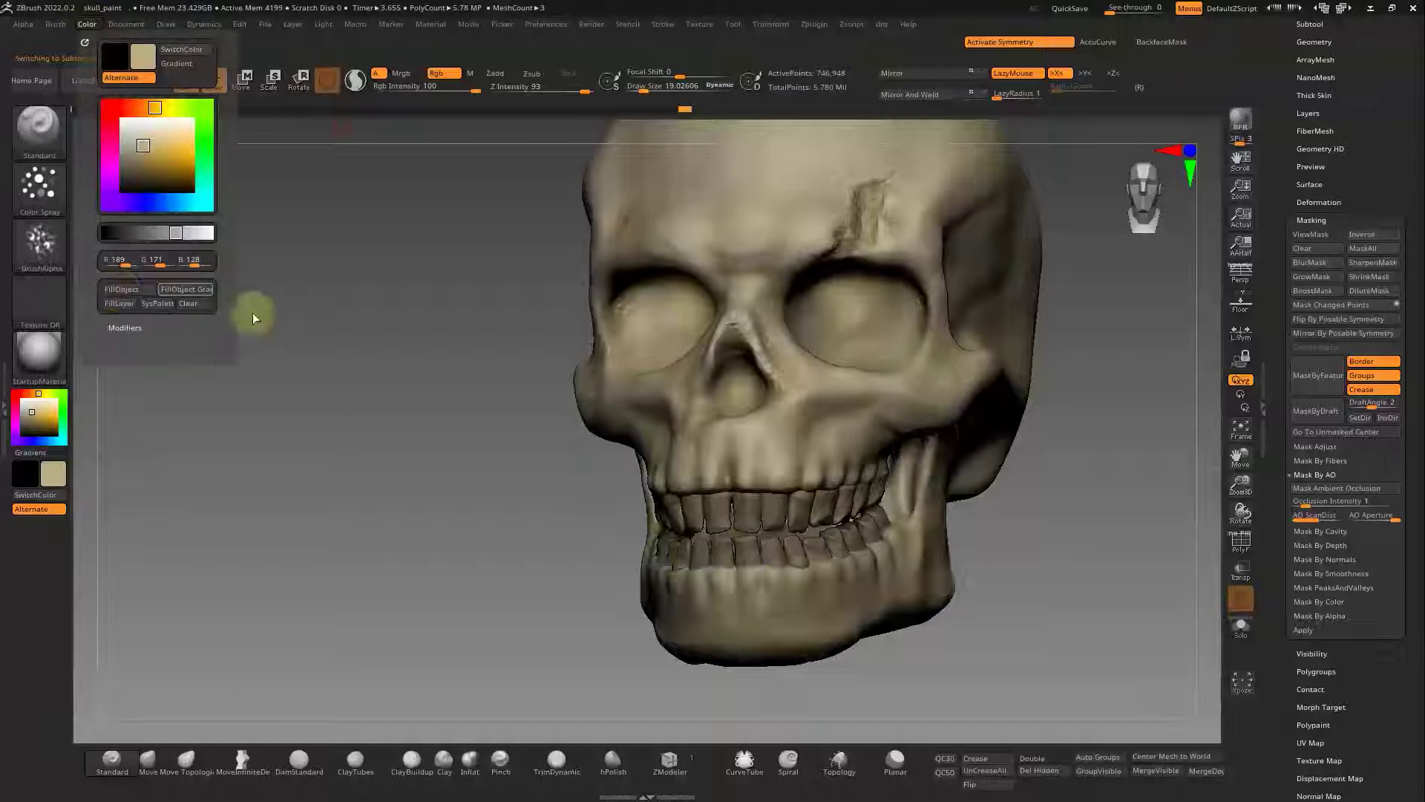
- Isolate the jaw_remesh subtool with Solo and mask its surface cavities
right_click(465, 535)
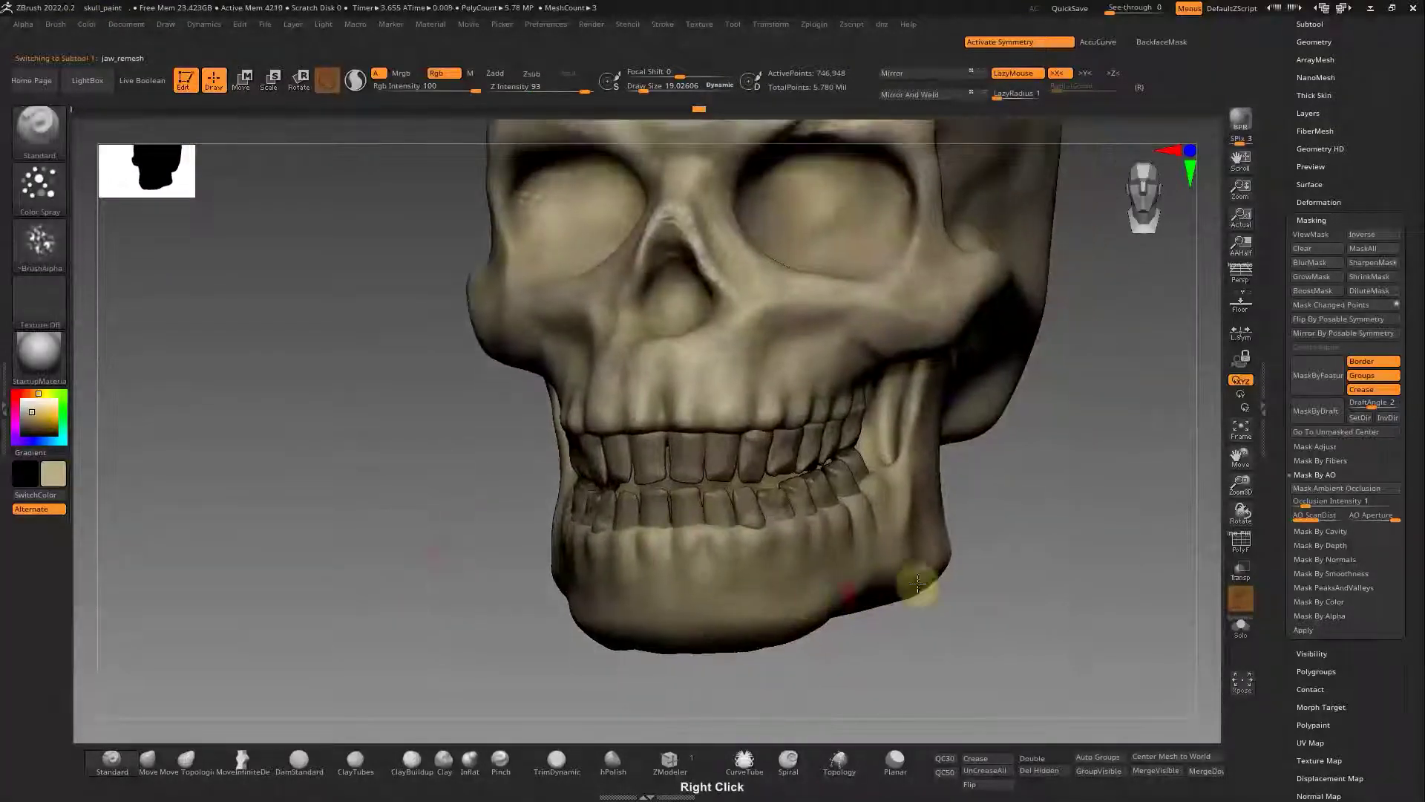
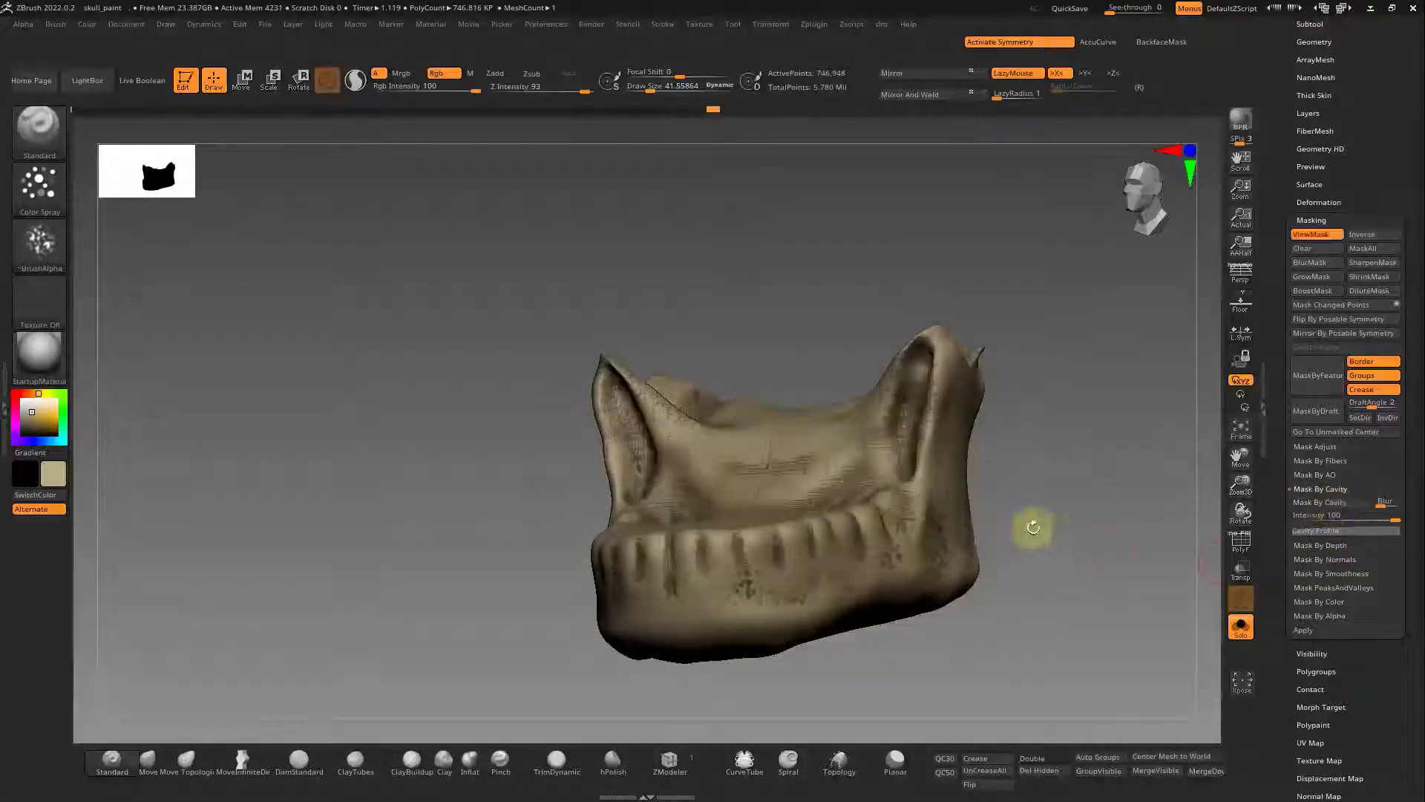
- Fill the cavity-masked jaw with the tan bone colour and show all subtools again
right_click(402, 481)
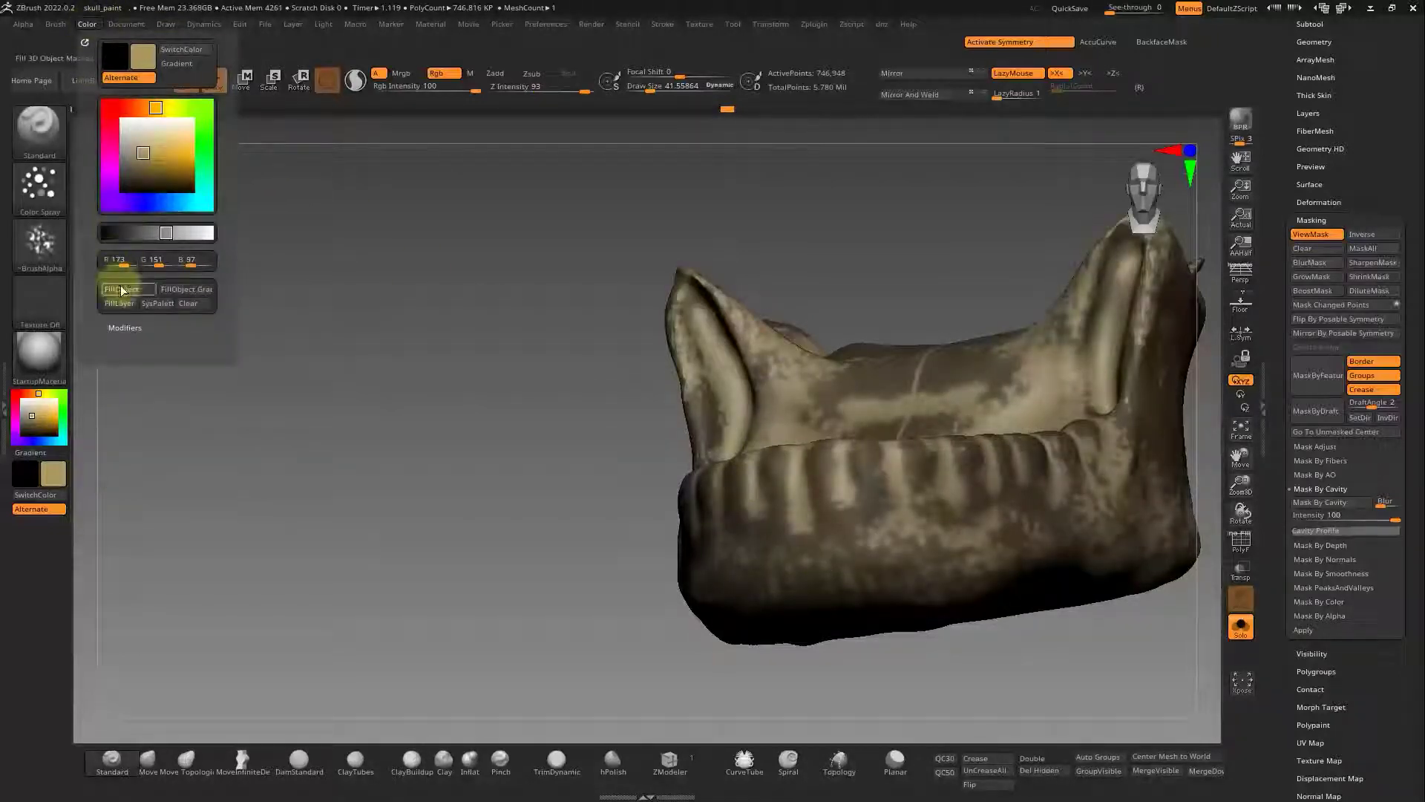
right_click(571, 457)
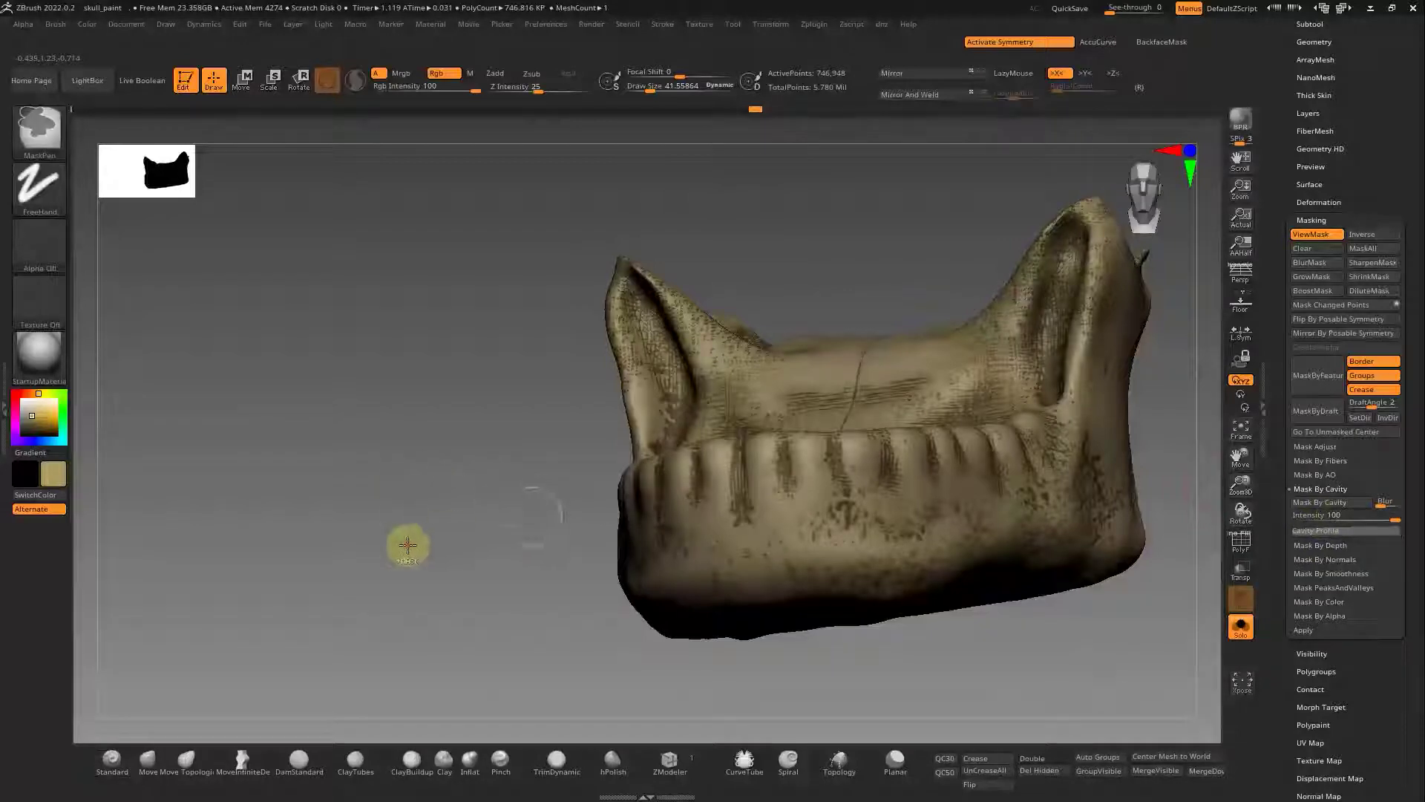
right_click(471, 534)
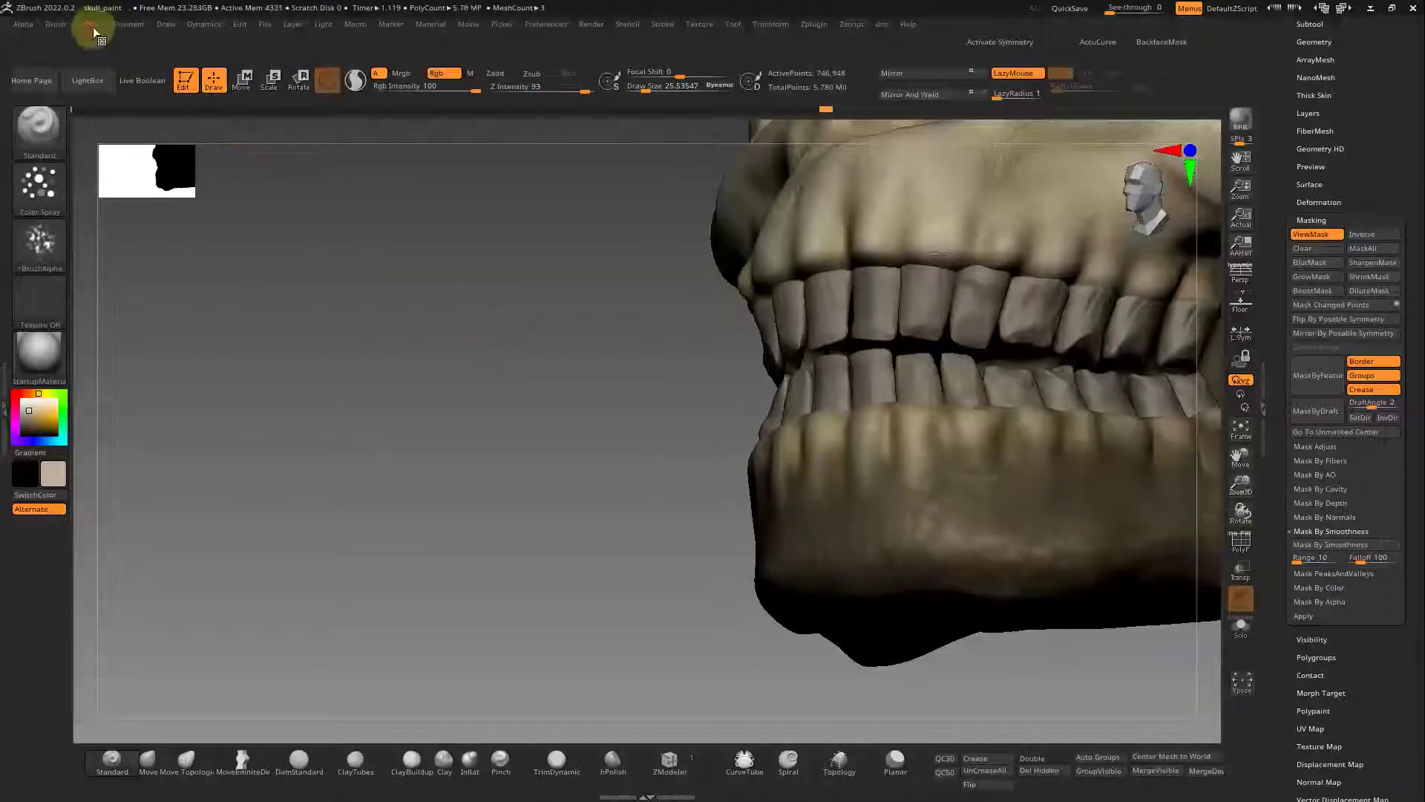
right_click(639, 412)
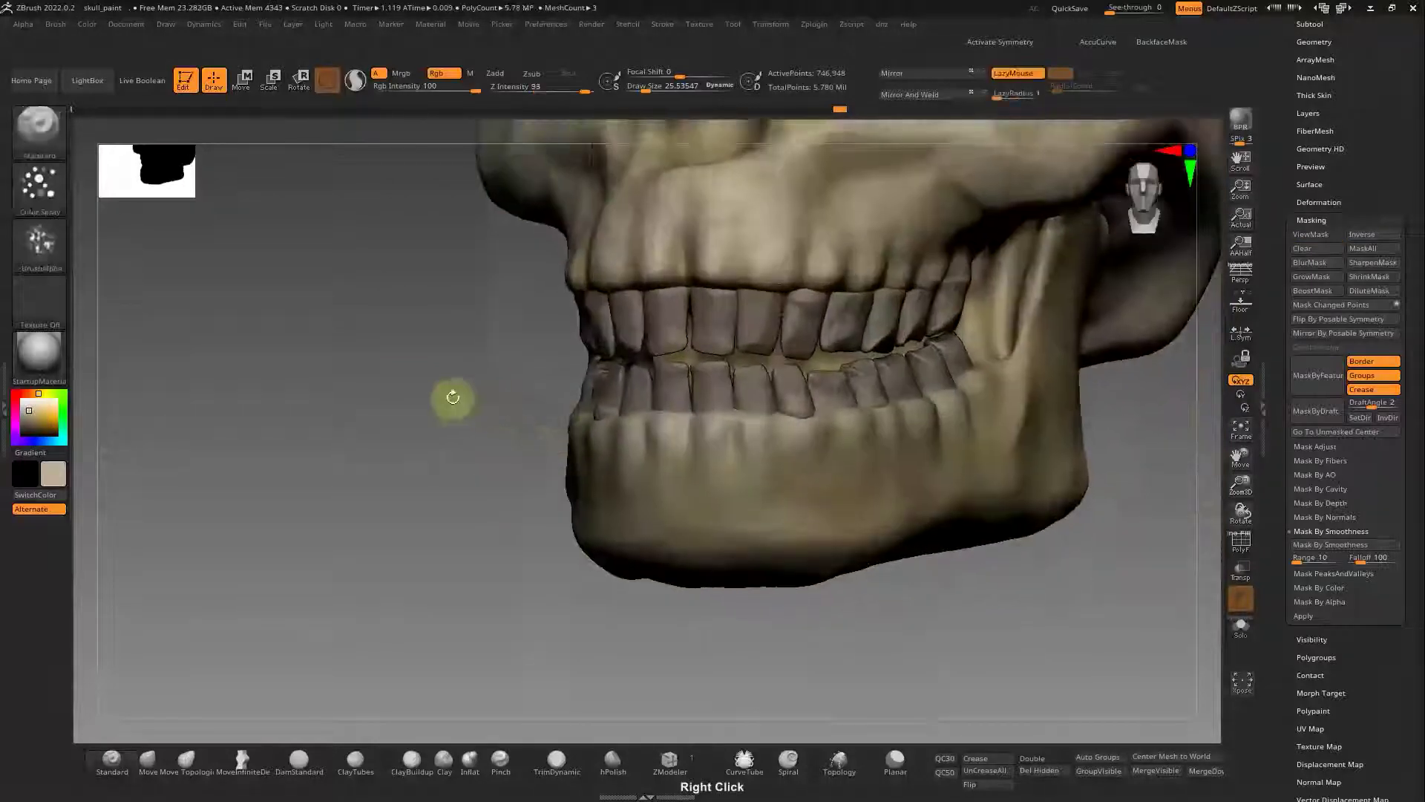
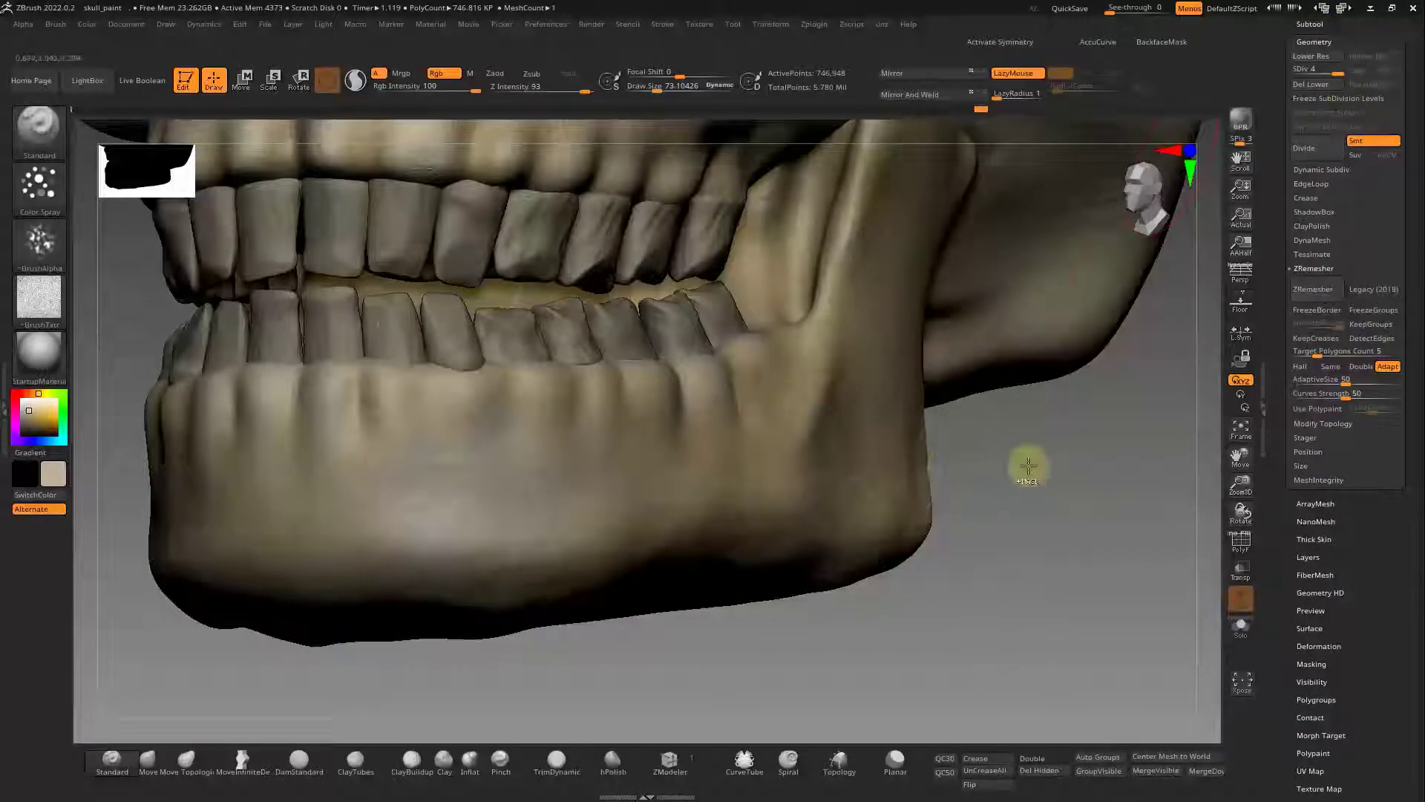
right_click(922, 438)
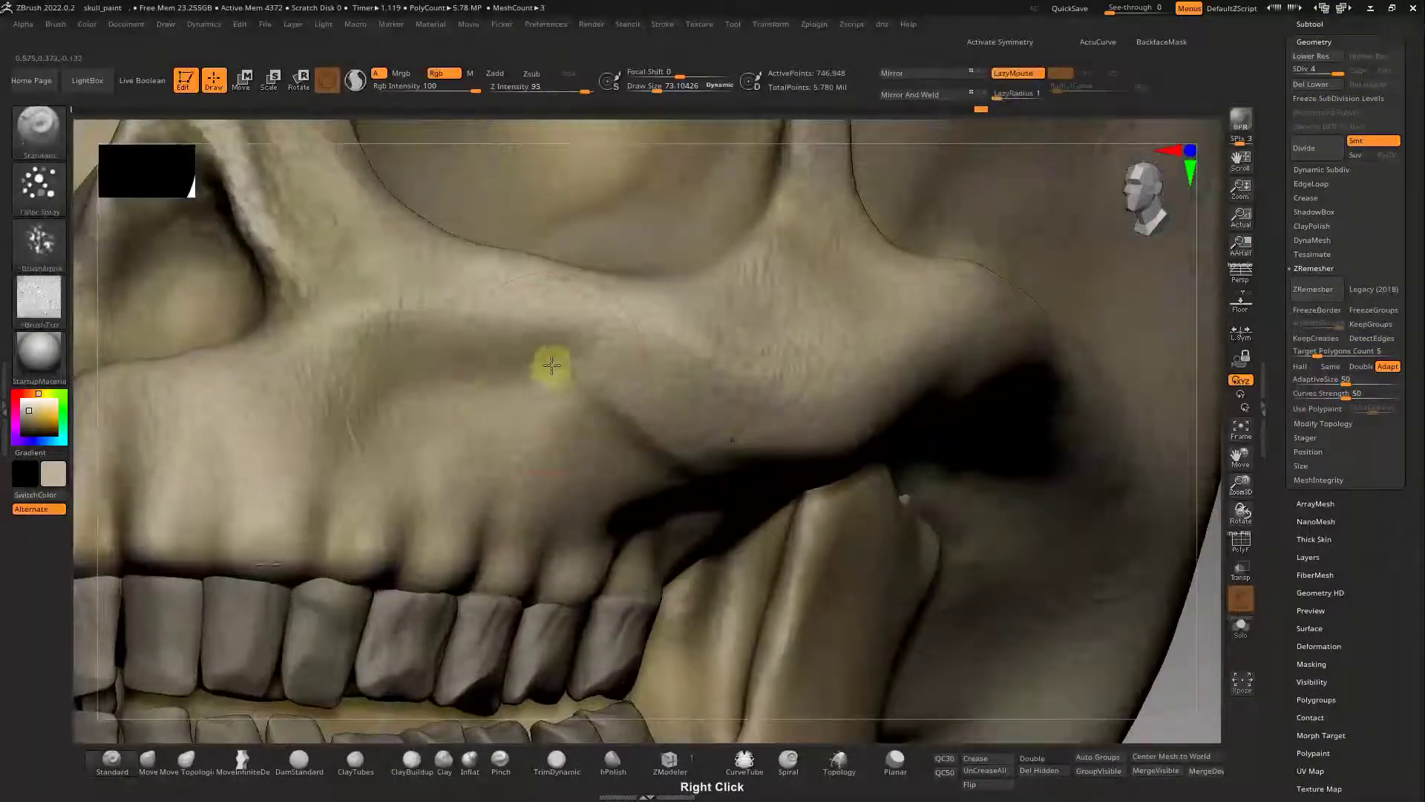